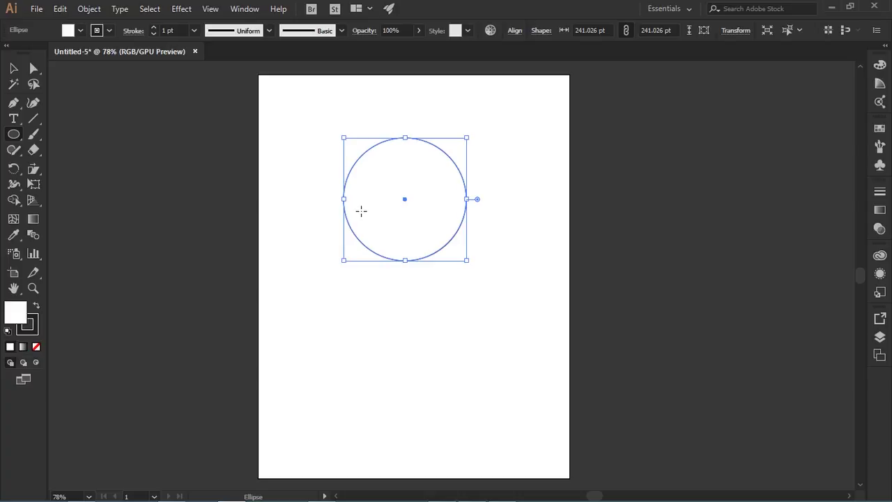
# Undo a stray drag, then draw a square overlapping the circle's lower half
pyautogui.moveTo(361, 205); pyautogui.dragTo(216, 231)
pyautogui.press('ctrl+z')
pyautogui.moveTo(11, 132); pyautogui.dragTo(19, 72)
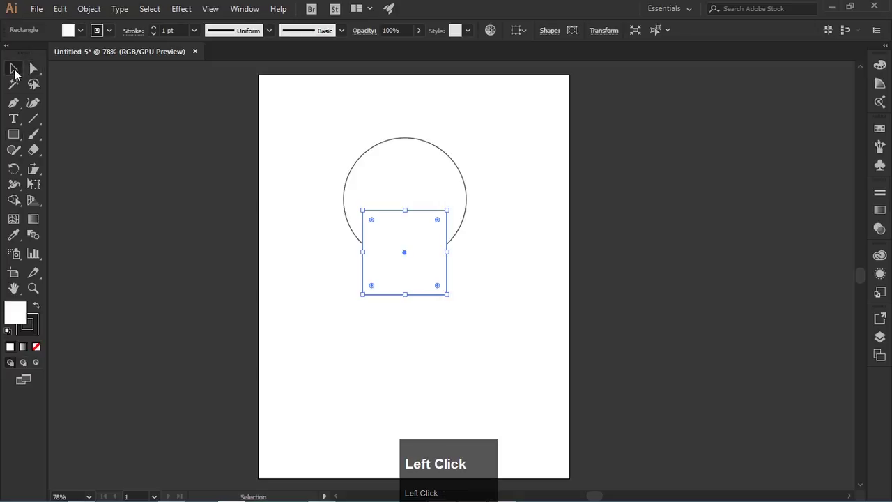
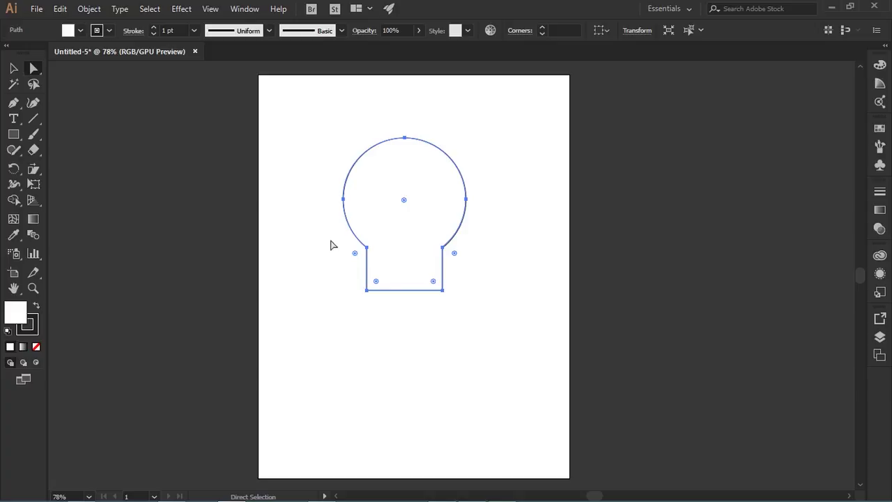
# Pull the neck anchors inward and bend the bulb's sides into smooth curves
pyautogui.click(335, 241)
pyautogui.moveTo(337, 241); pyautogui.dragTo(465, 263)
pyautogui.moveTo(457, 255); pyautogui.dragTo(526, 292)
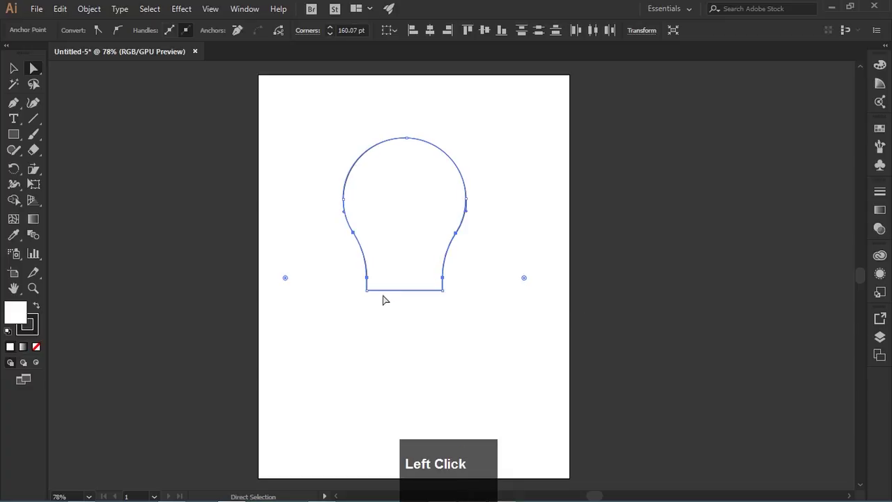
# Select the bulb's bottom corner anchors and drag the live corner widget to round them
pyautogui.scroll(3)
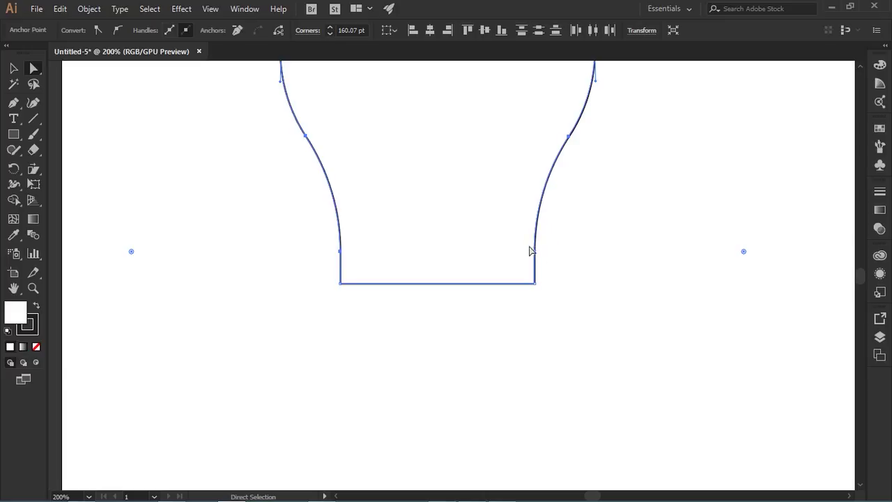
pyautogui.scroll(3)
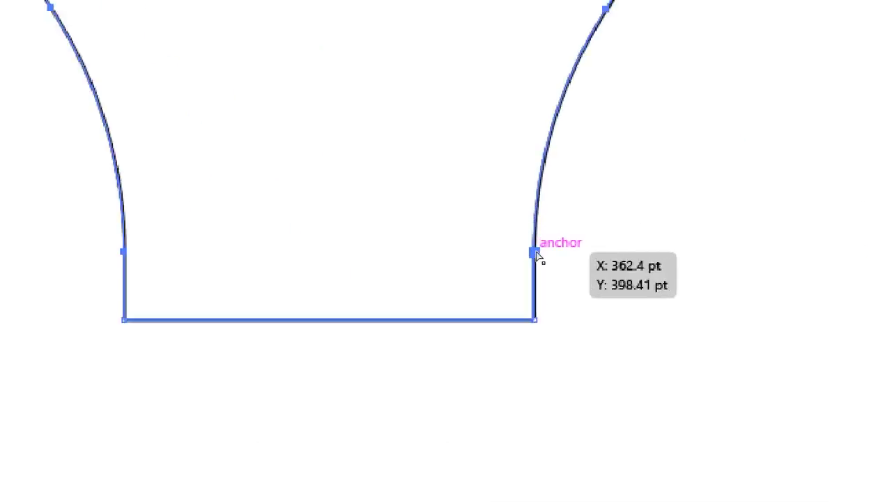
pyautogui.scroll(-3)
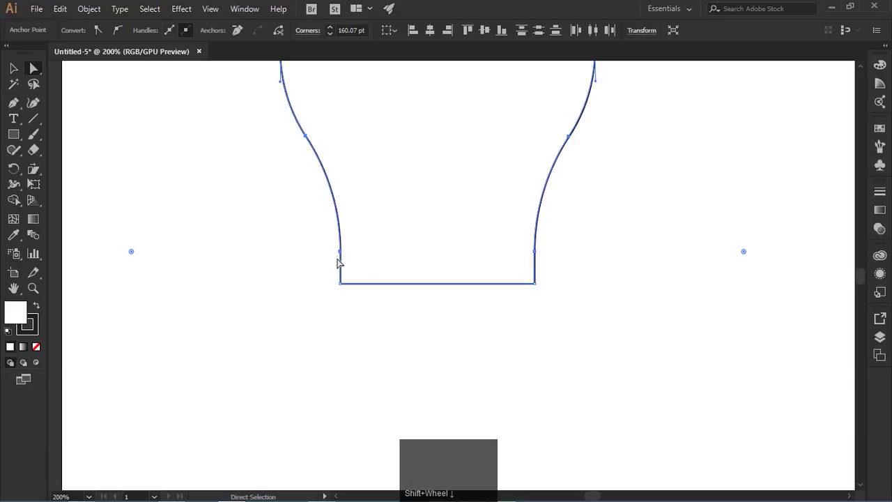
pyautogui.click(331, 276)
pyautogui.scroll(-3)
pyautogui.moveTo(336, 280); pyautogui.dragTo(609, 296)
pyautogui.scroll(-3)
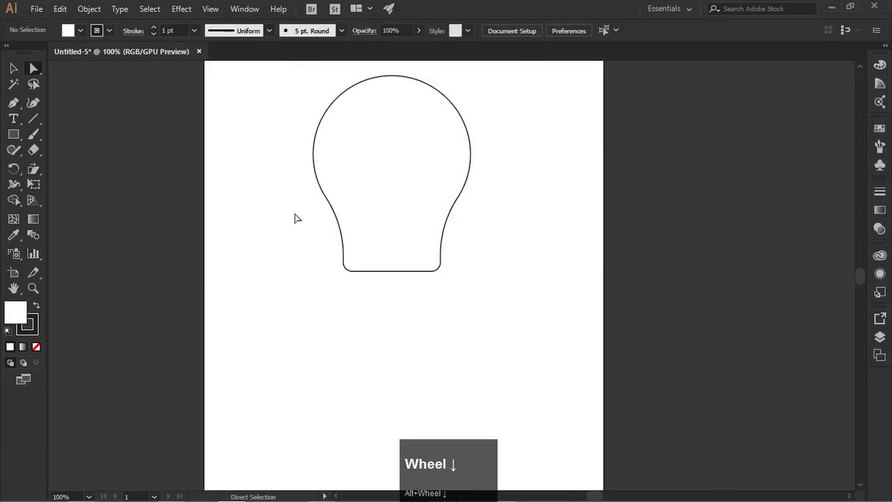
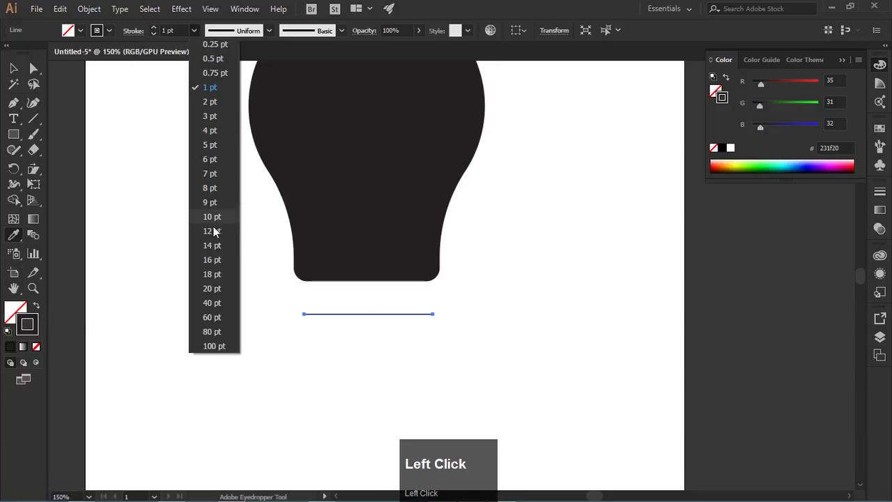
# Give the band below the bulb a 20 pt dark stroke
pyautogui.click(223, 241)
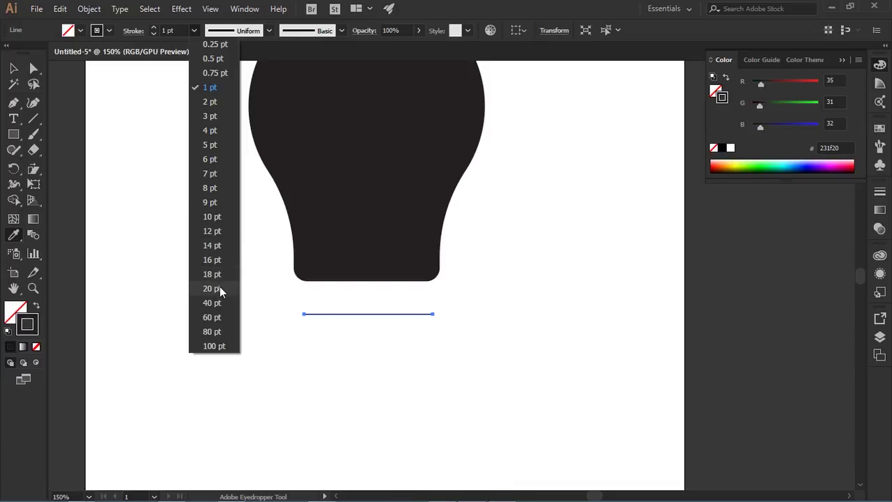
pyautogui.click(226, 290)
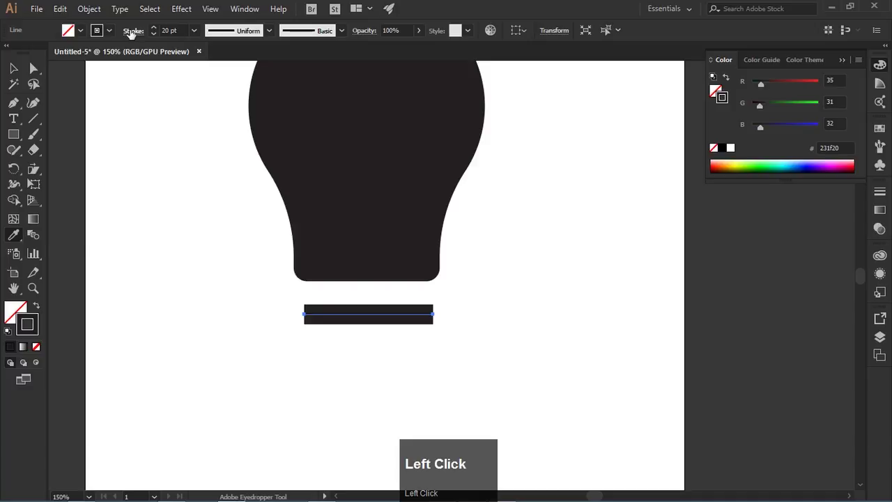
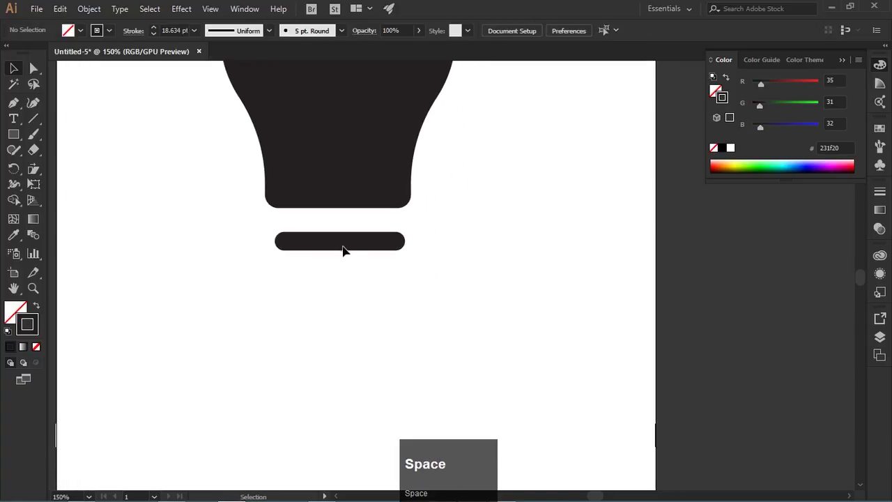
# Alt-drag a band copy below, repeat with Ctrl+D for a third, then deselect
pyautogui.moveTo(344, 243); pyautogui.dragTo(437, 265)
pyautogui.press('ctrl+d')
pyautogui.click(444, 251)
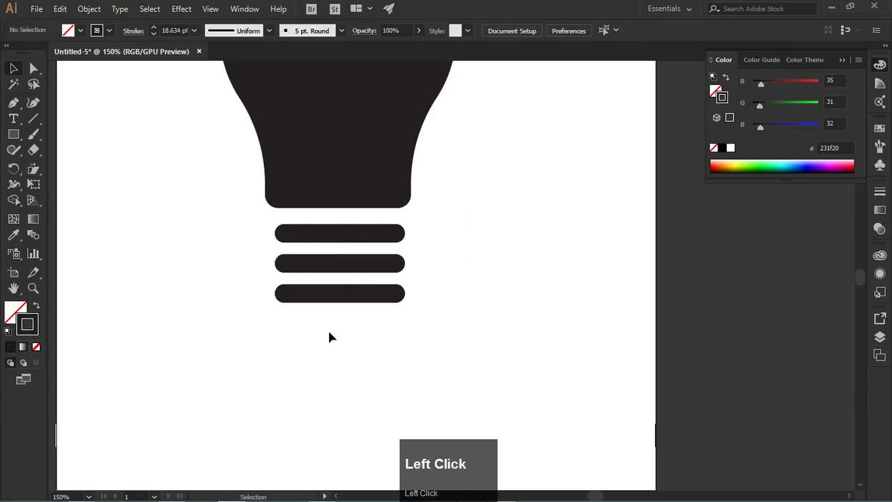
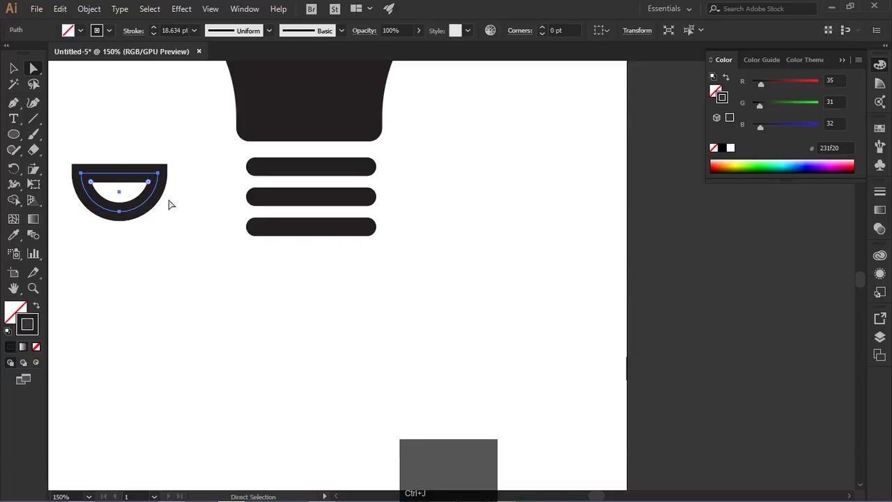
# Select the half ring's path to close it into a solid cap
pyautogui.click(121, 178)
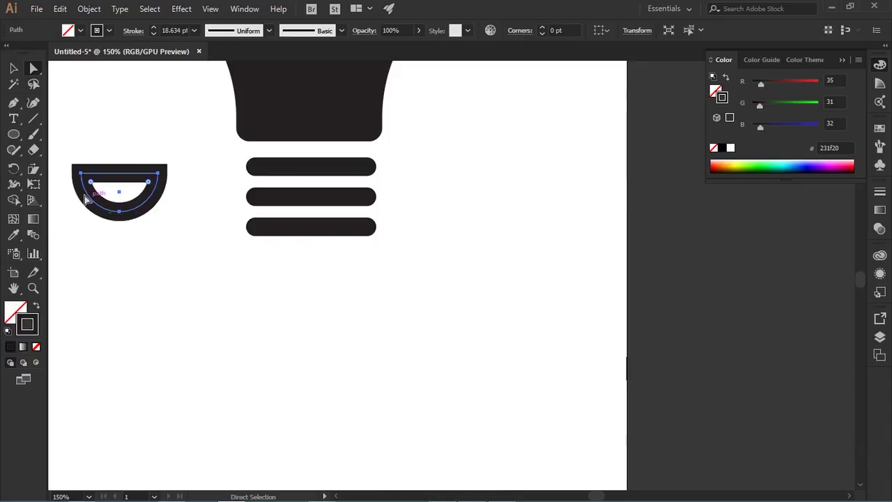
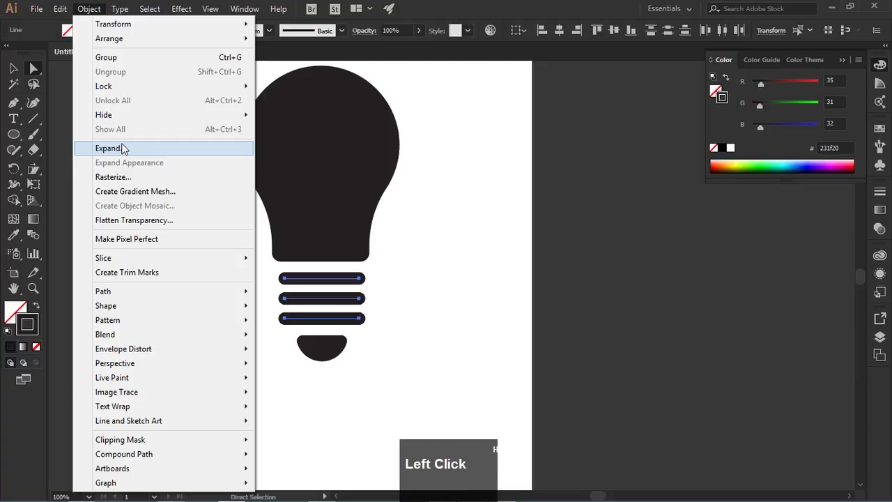
# Expand the three bands' strokes into filled shapes
pyautogui.press('Escape')
pyautogui.click(89, 6)
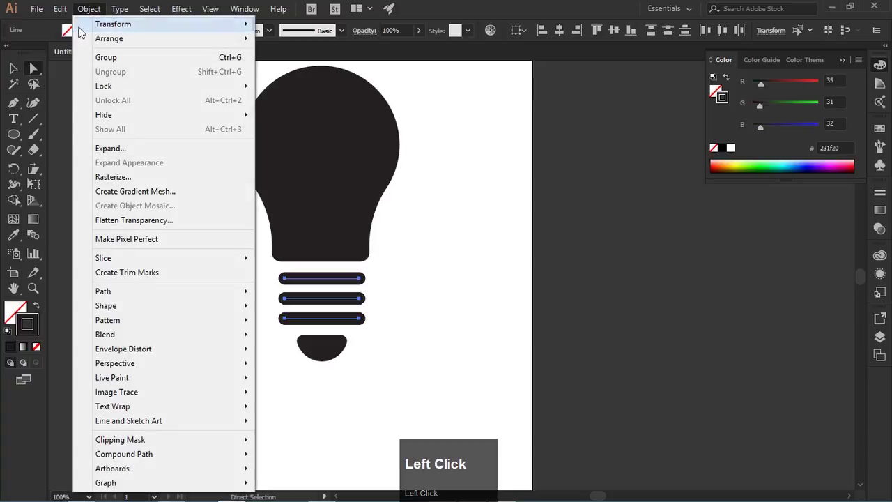
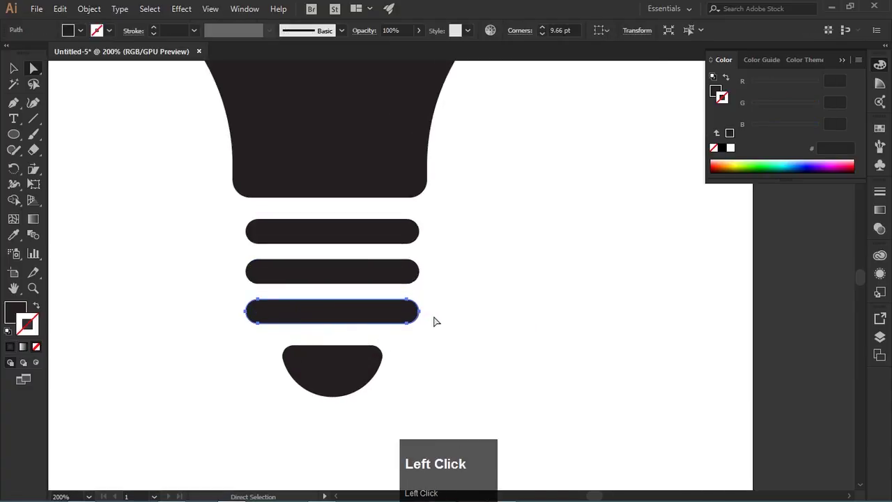
pyautogui.scroll(3)
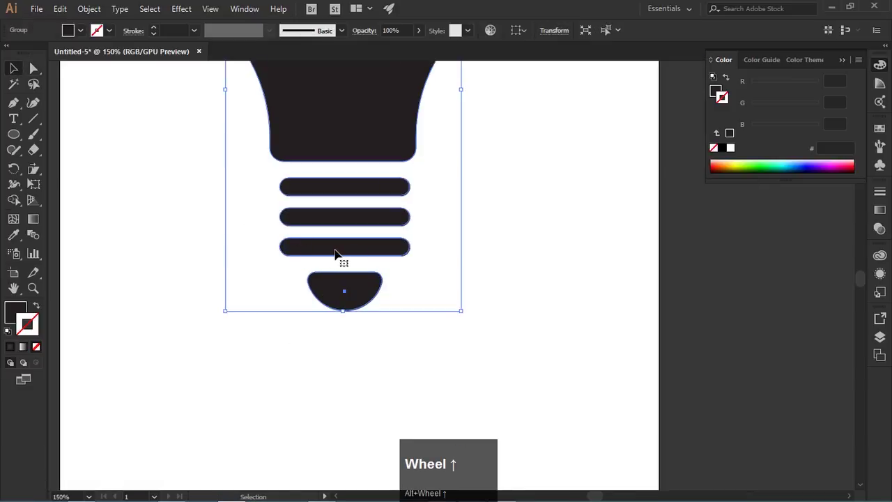
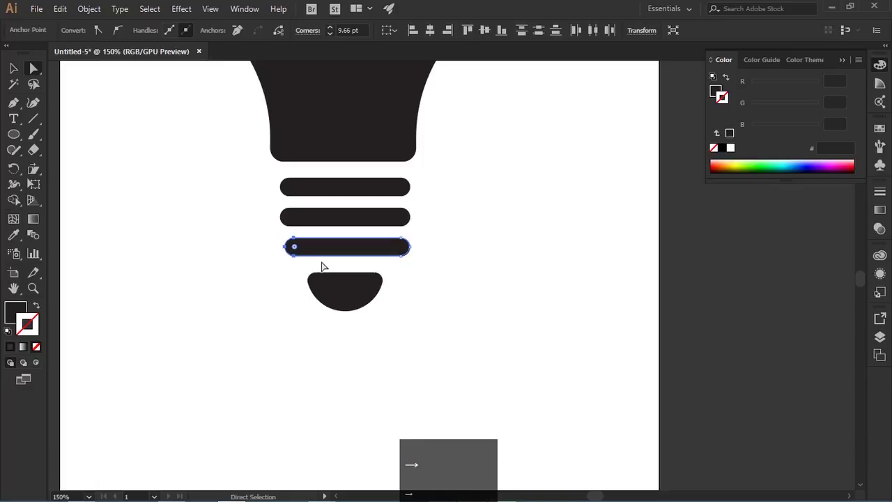
# Move the lowest band's end anchors inward so the base tapers toward the cap
pyautogui.moveTo(422, 235); pyautogui.dragTo(392, 262)
pyautogui.press('Left')
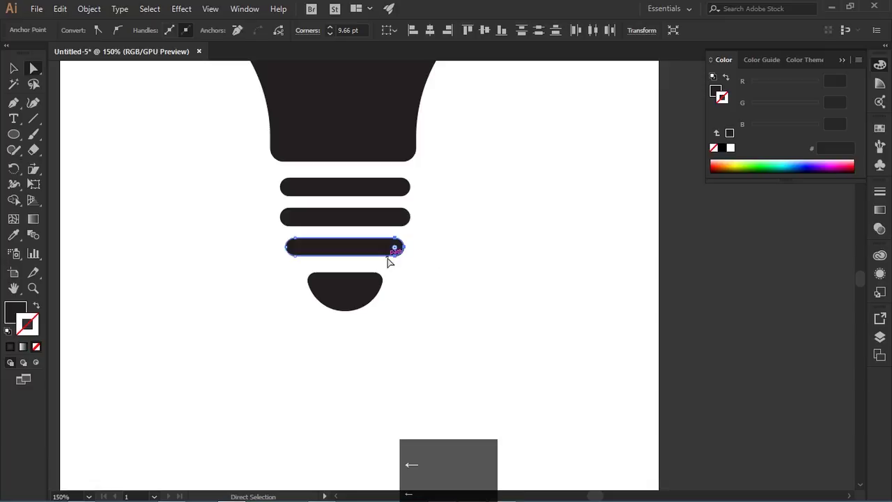
pyautogui.click(500, 274)
pyautogui.scroll(-3)
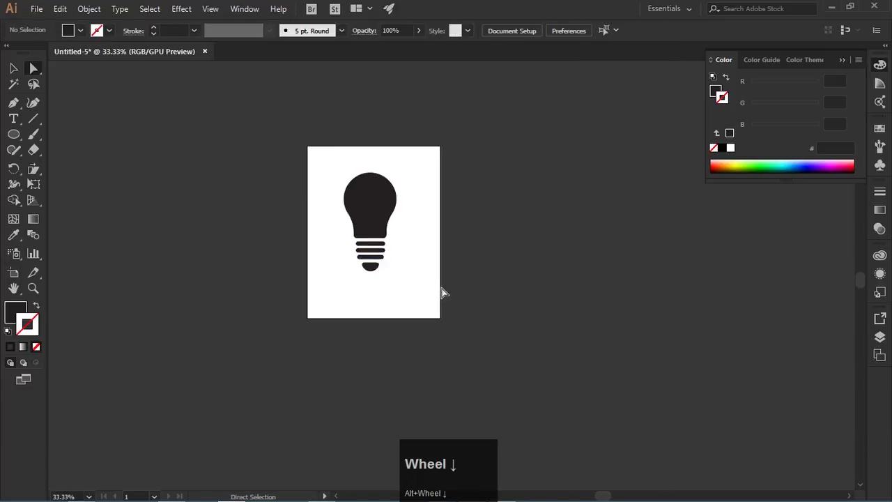
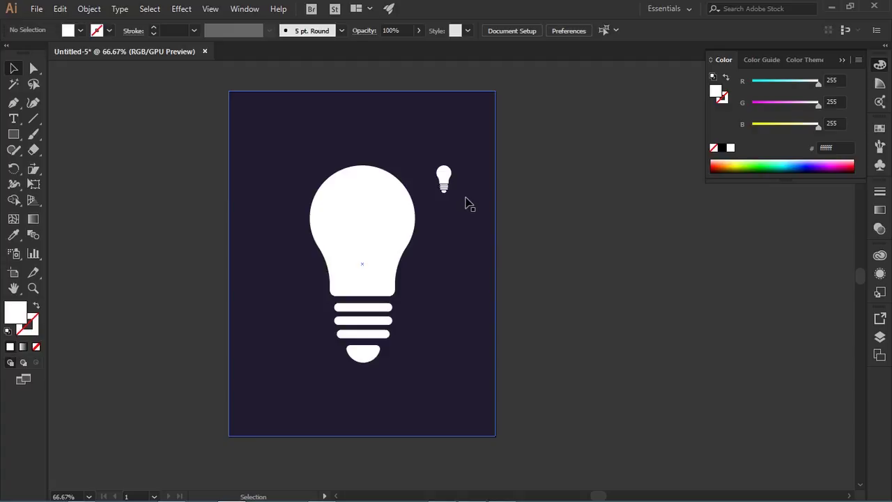
# Scroll the view while reviewing the white bulb on the navy artboard
pyautogui.scroll(3)
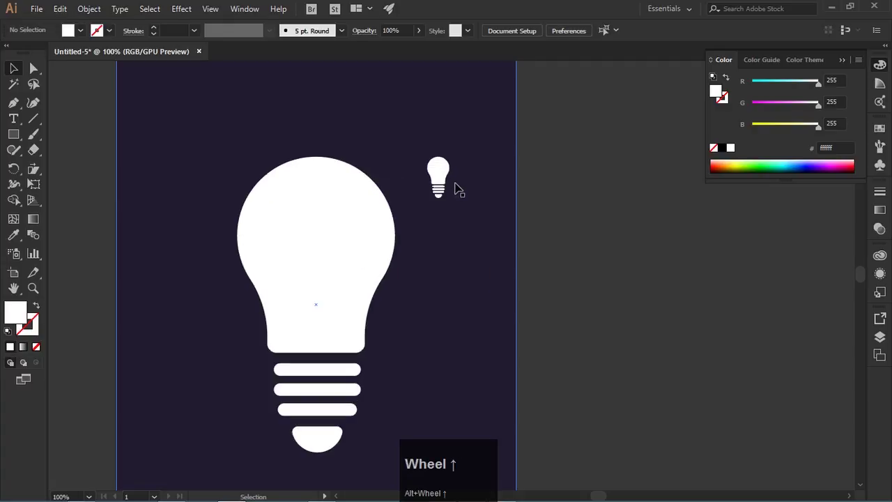